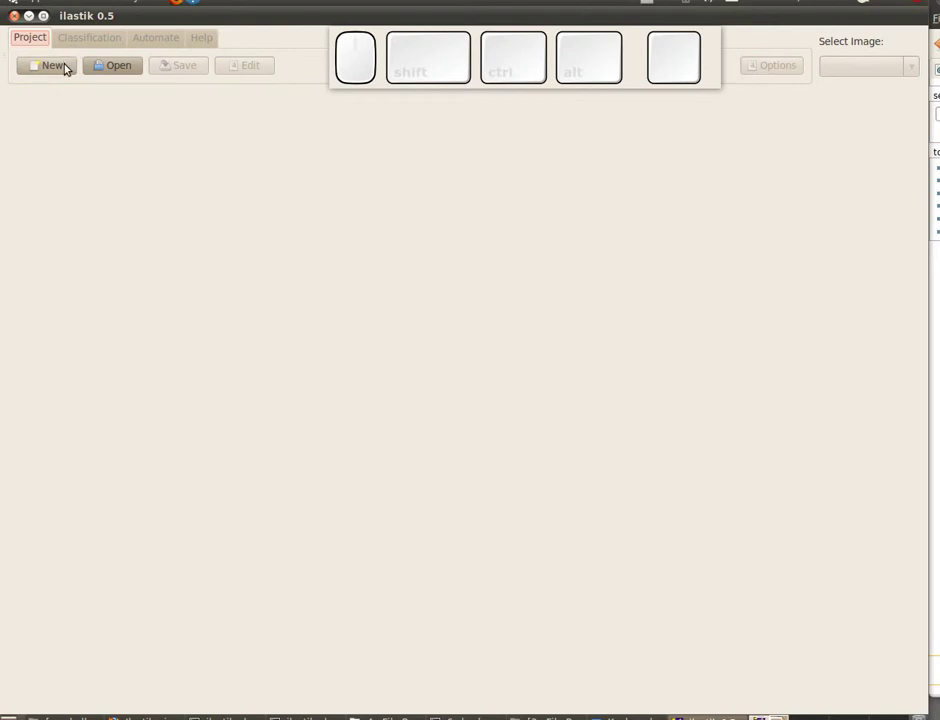
Create a new project and load cerebellar_cortex_01.png from the cerebellar_cortex folder.
{"action": "left_click", "coordinate": [75, 73]}
{"action": "left_click", "coordinate": [219, 377]}
{"action": "left_click", "coordinate": [361, 222]}
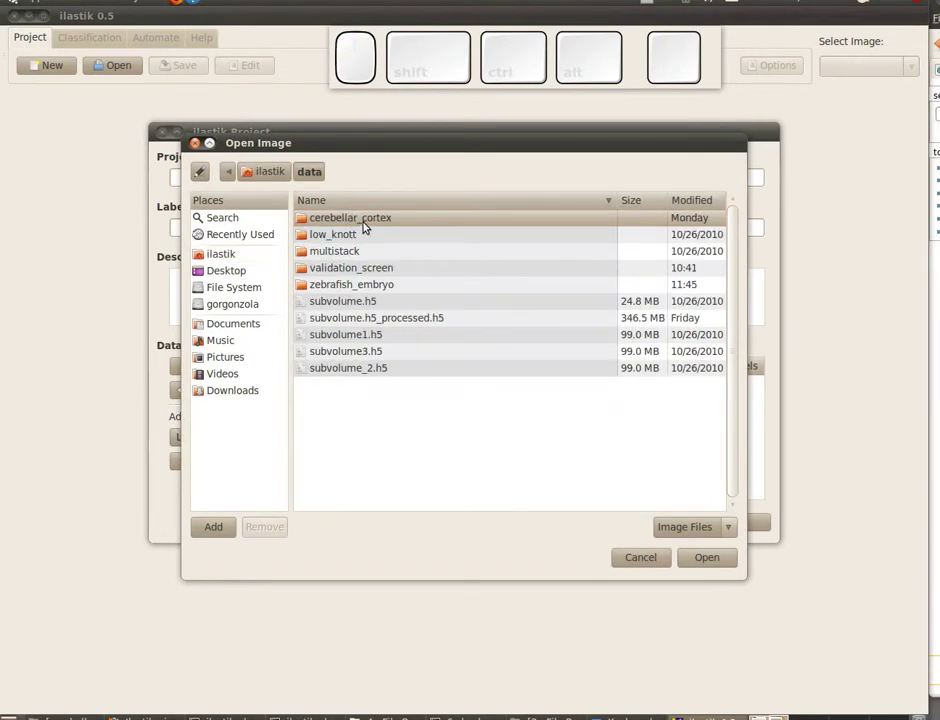
{"action": "left_click", "coordinate": [390, 219]}
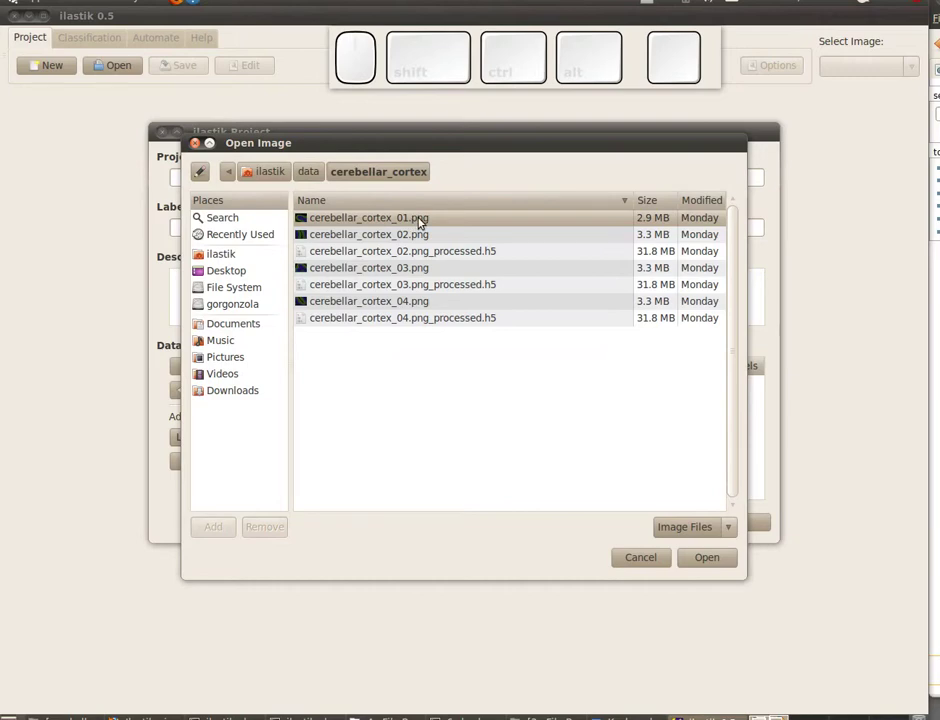
{"action": "left_click", "coordinate": [712, 565]}
{"action": "left_click", "coordinate": [764, 566]}
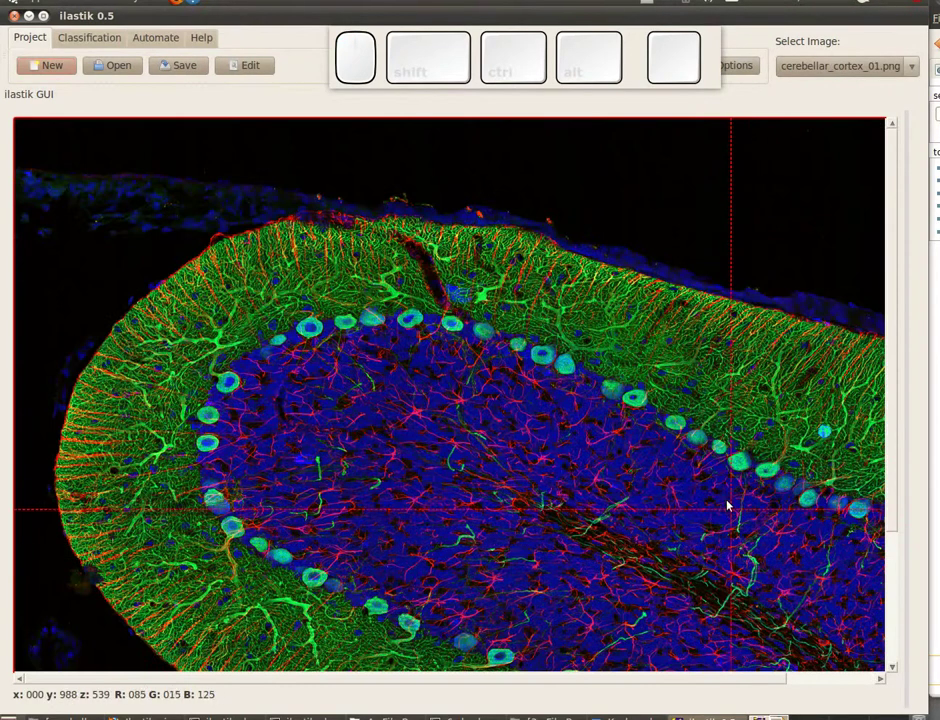
Mark the inner blue tissue as Label 0 and the outer green layer as Label 1, then select Label 2.
{"action": "scroll", "scroll_direction": "down", "scroll_amount": 3}
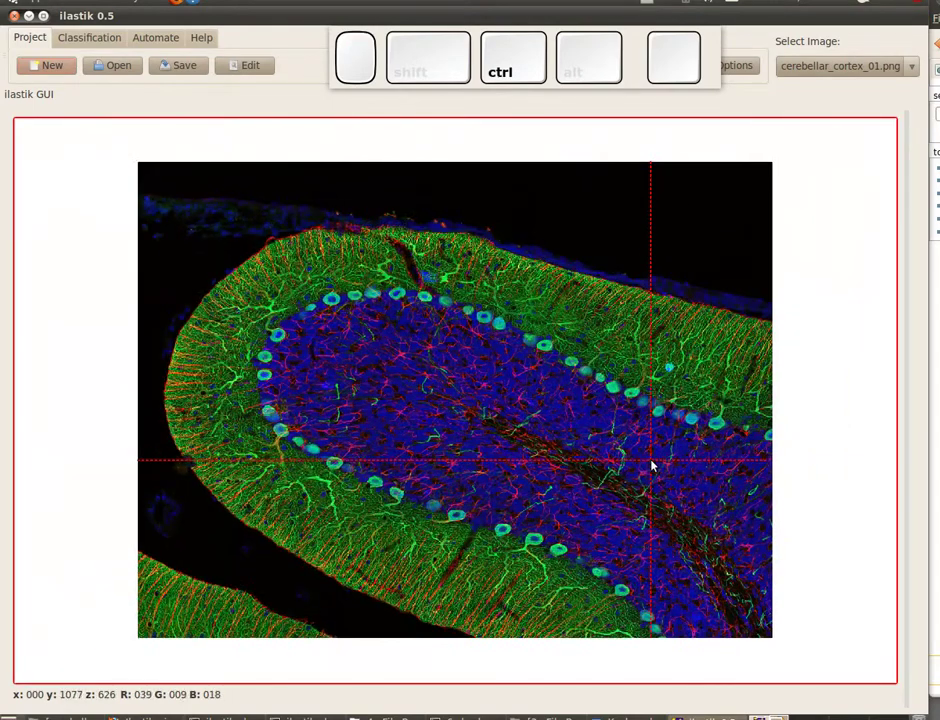
{"action": "left_click", "coordinate": [86, 36]}
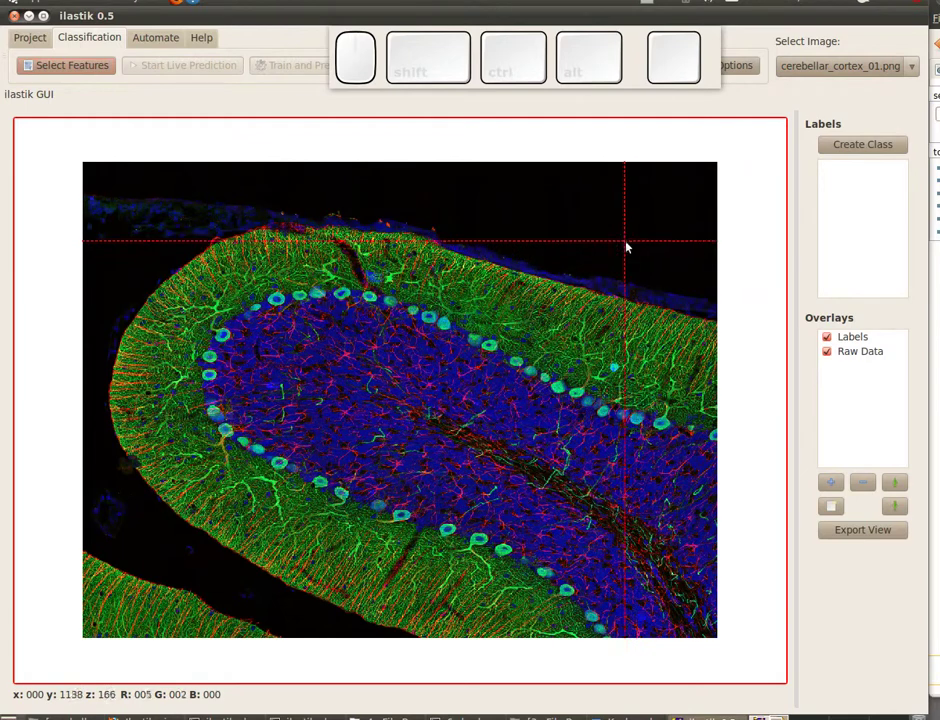
{"action": "left_click_drag", "start_coordinate": [855, 143], "coordinate": [852, 170]}
{"action": "left_click", "coordinate": [860, 179]}
{"action": "left_click_drag", "start_coordinate": [672, 486], "coordinate": [789, 307]}
{"action": "left_click", "coordinate": [847, 178]}
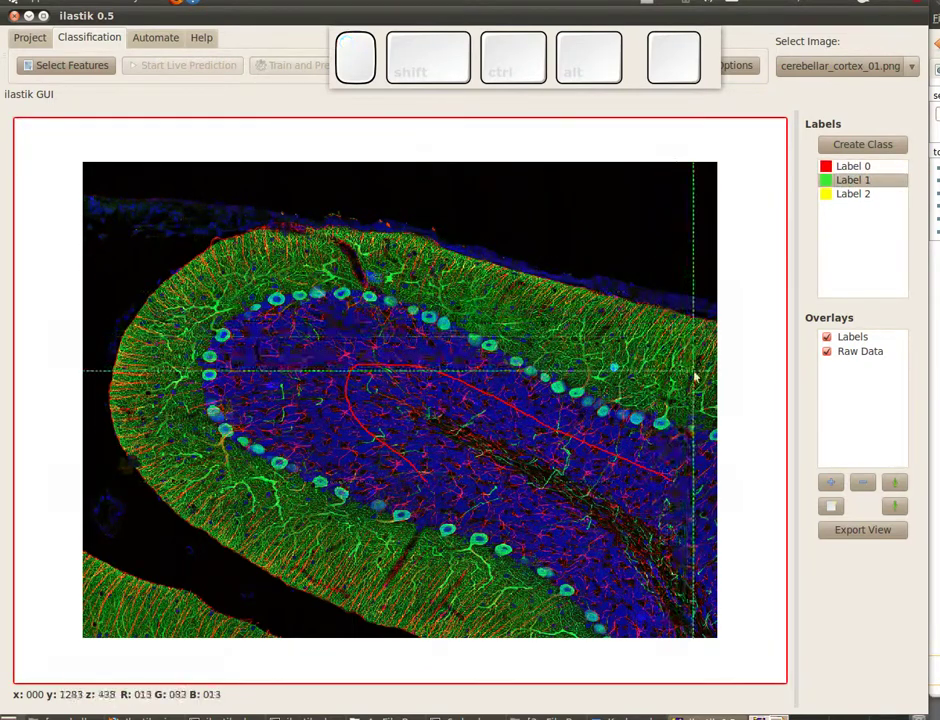
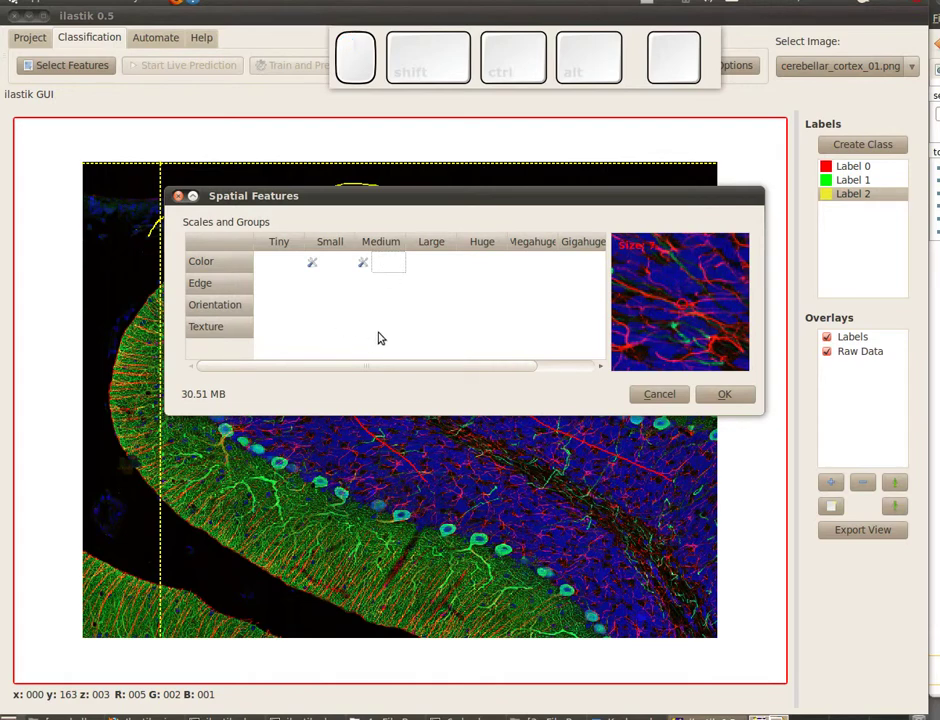
Choose the small and medium colour feature scales for pixel classification.
{"action": "left_click", "coordinate": [378, 333]}
{"action": "left_click", "coordinate": [739, 413]}
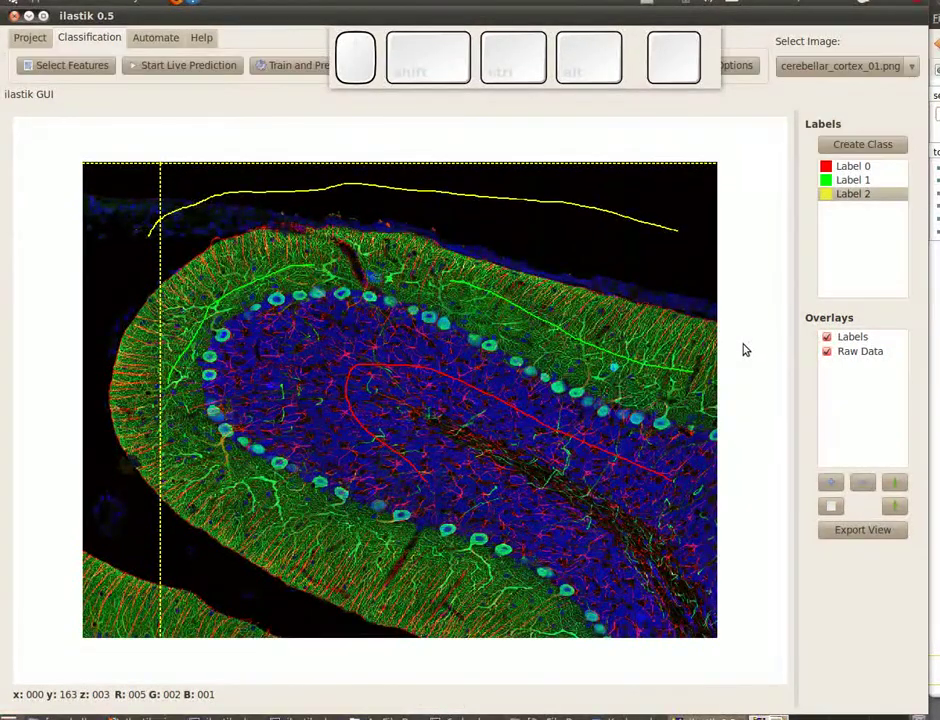
Run live prediction while adding background marks at the left edge and more Label 1 strokes.
{"action": "left_click_drag", "start_coordinate": [154, 68], "coordinate": [154, 68]}
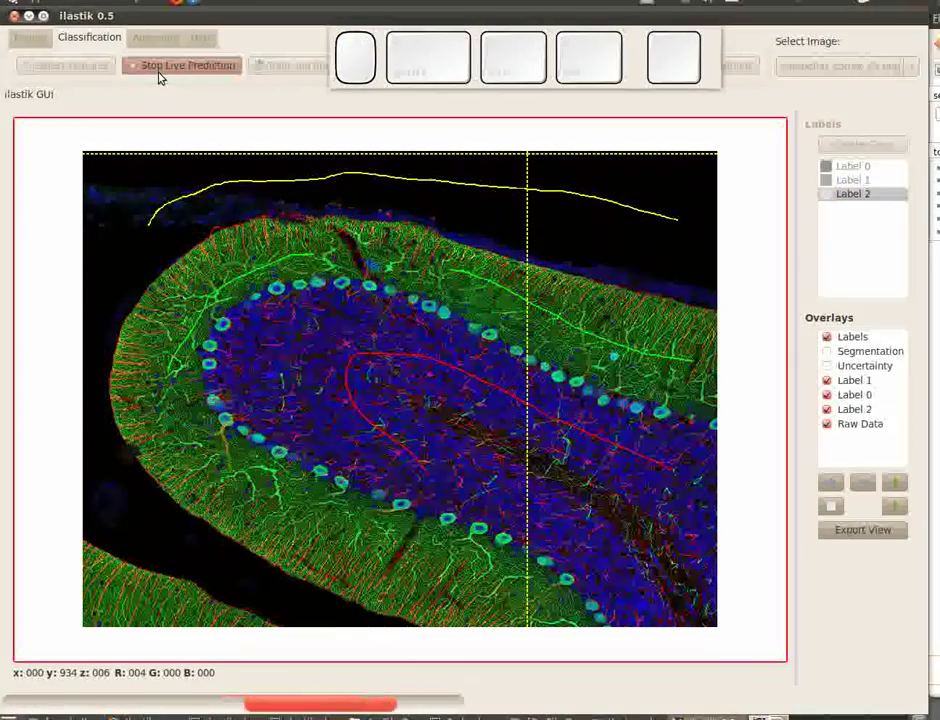
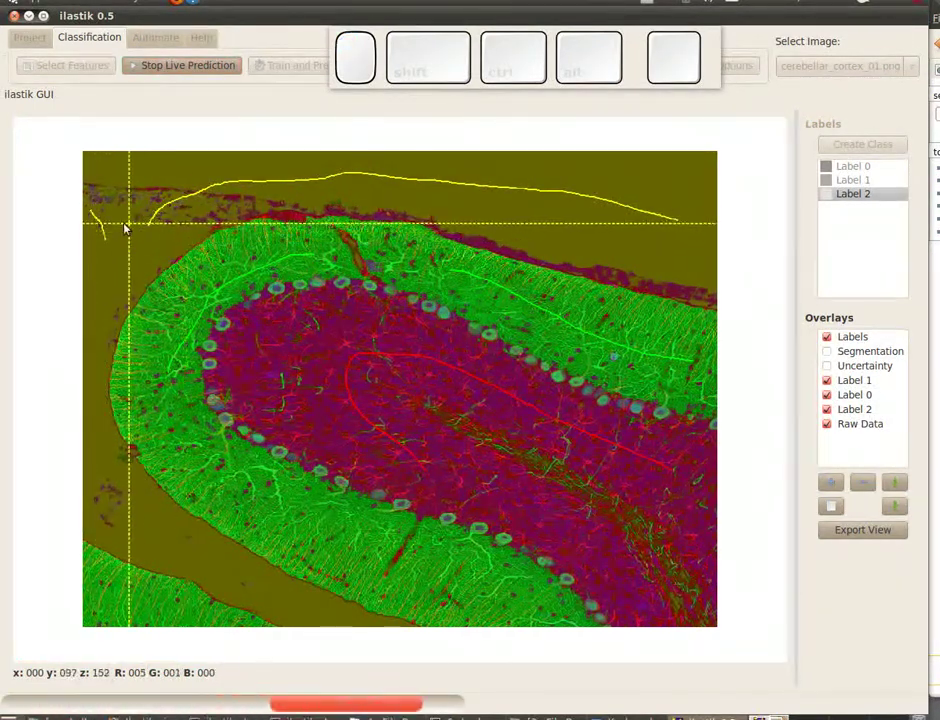
{"action": "left_click_drag", "start_coordinate": [123, 302], "coordinate": [147, 312]}
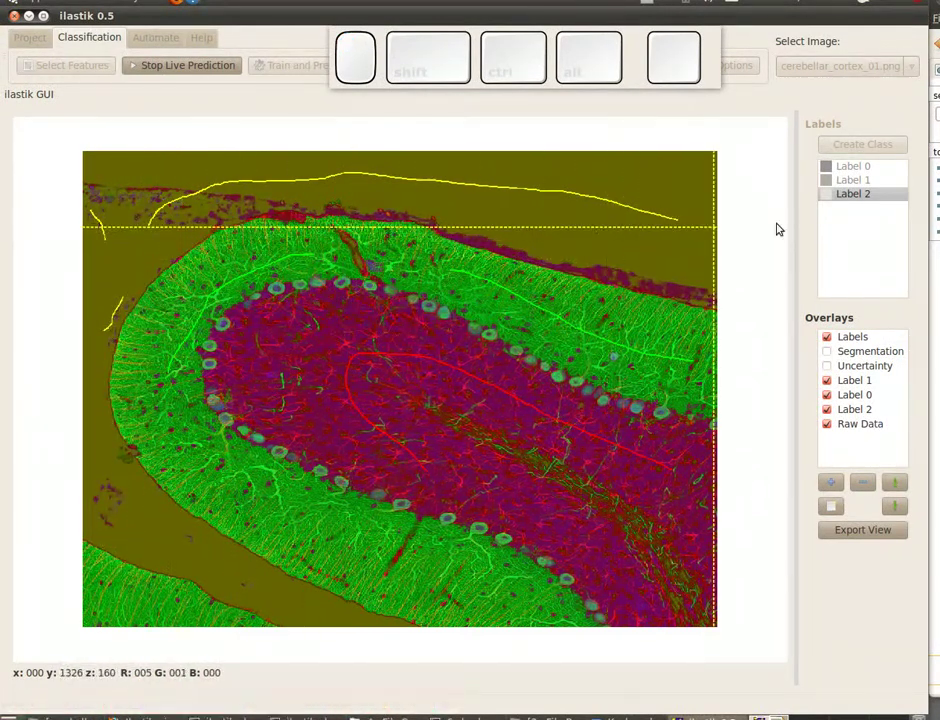
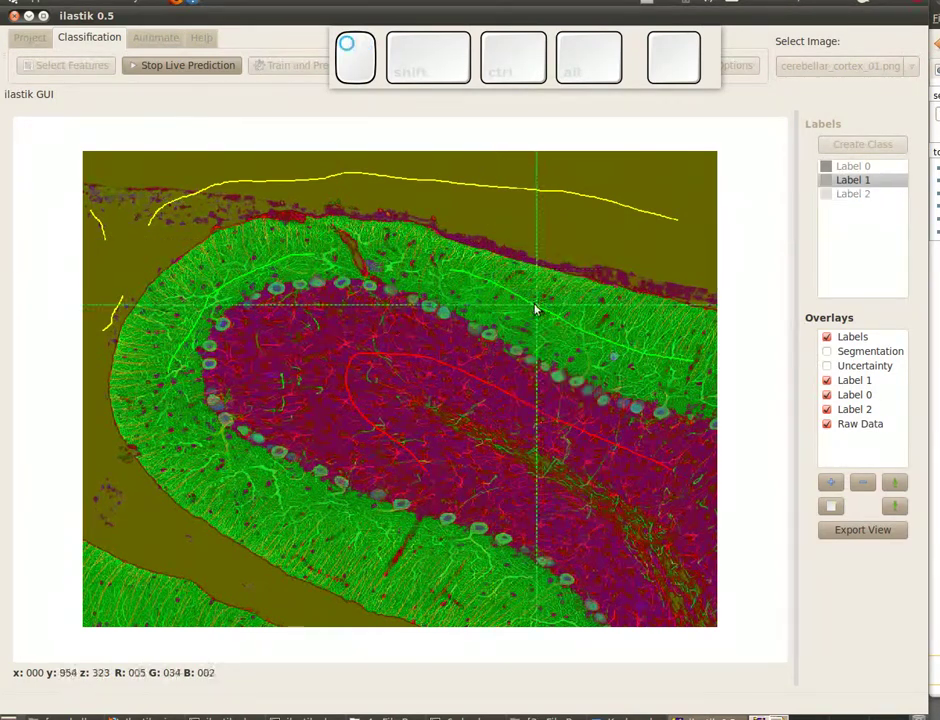
{"action": "left_click_drag", "start_coordinate": [399, 237], "coordinate": [210, 340]}
{"action": "left_click_drag", "start_coordinate": [161, 451], "coordinate": [353, 431]}
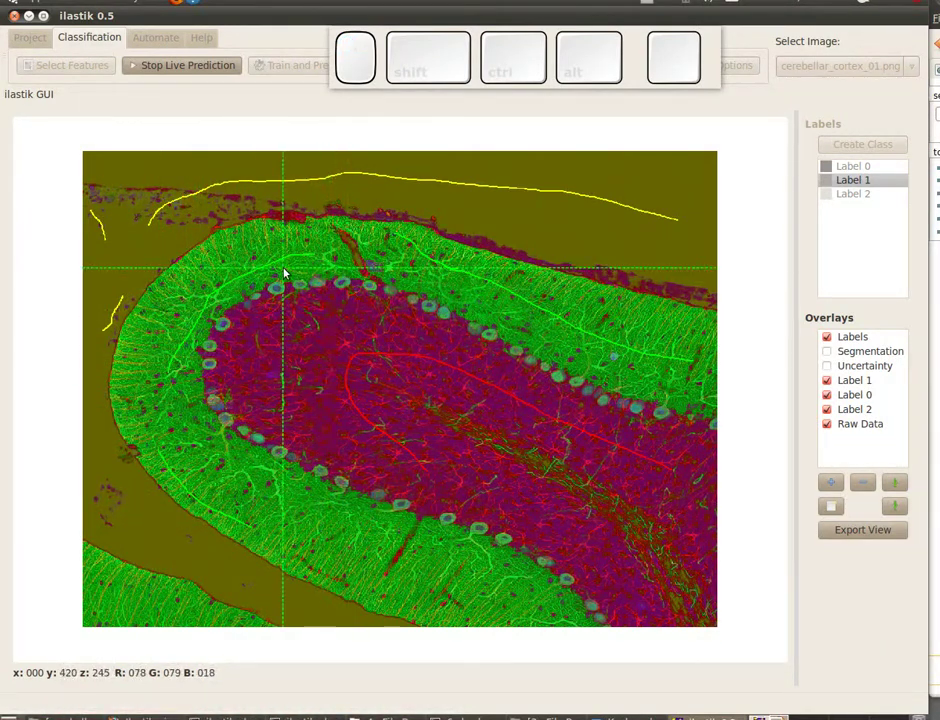
Stop live prediction and show the three-class Segmentation overlay on the section.
{"action": "left_click", "coordinate": [210, 74]}
{"action": "left_click", "coordinate": [300, 78]}
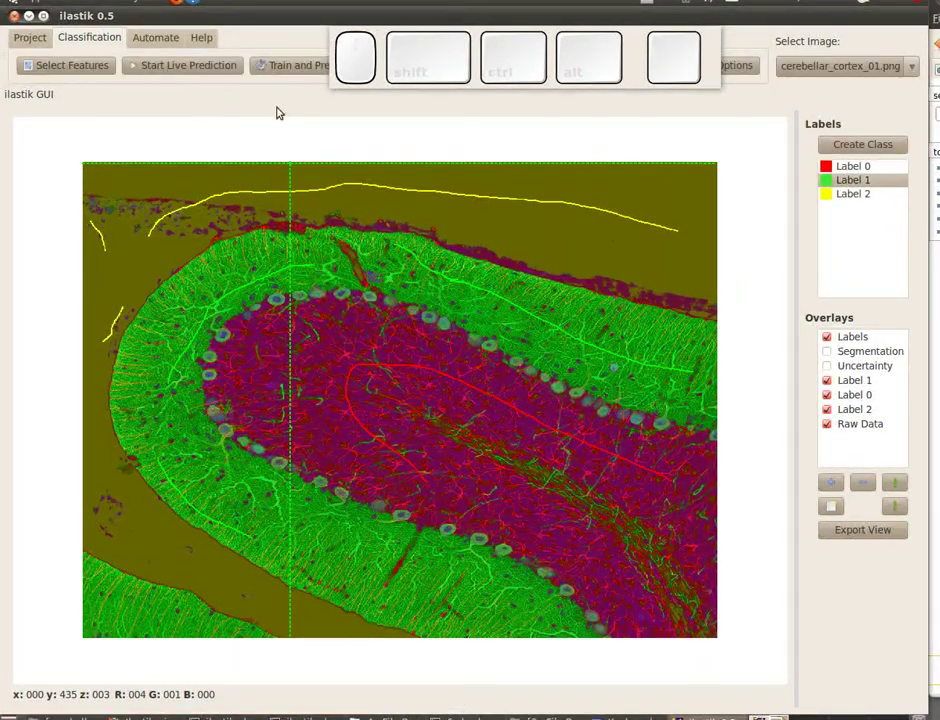
{"action": "left_click", "coordinate": [829, 352]}
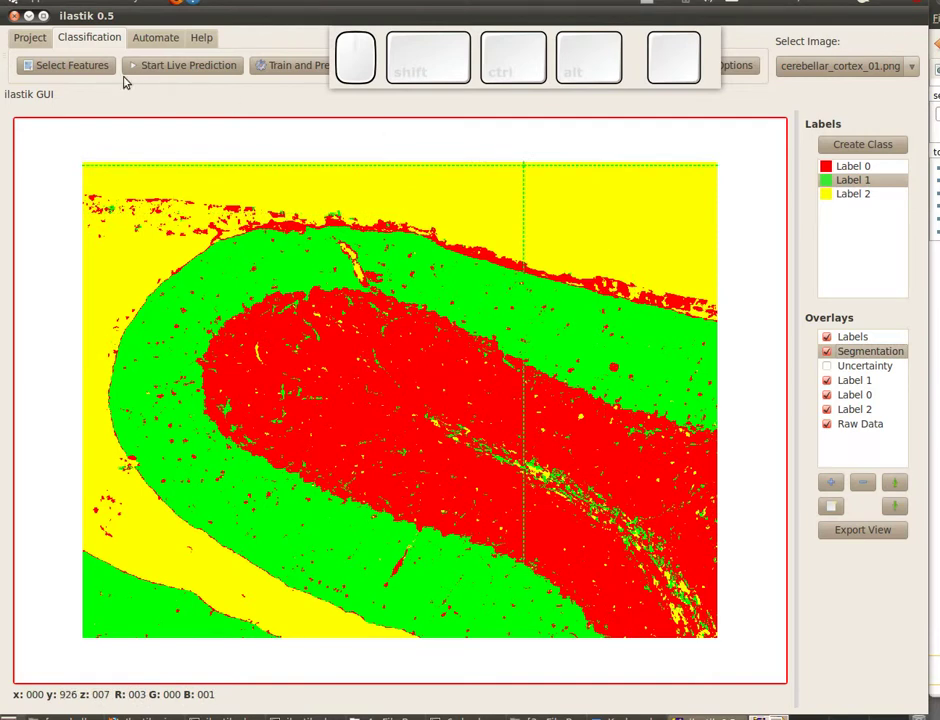
{"action": "left_click_drag", "start_coordinate": [35, 44], "coordinate": [42, 37]}
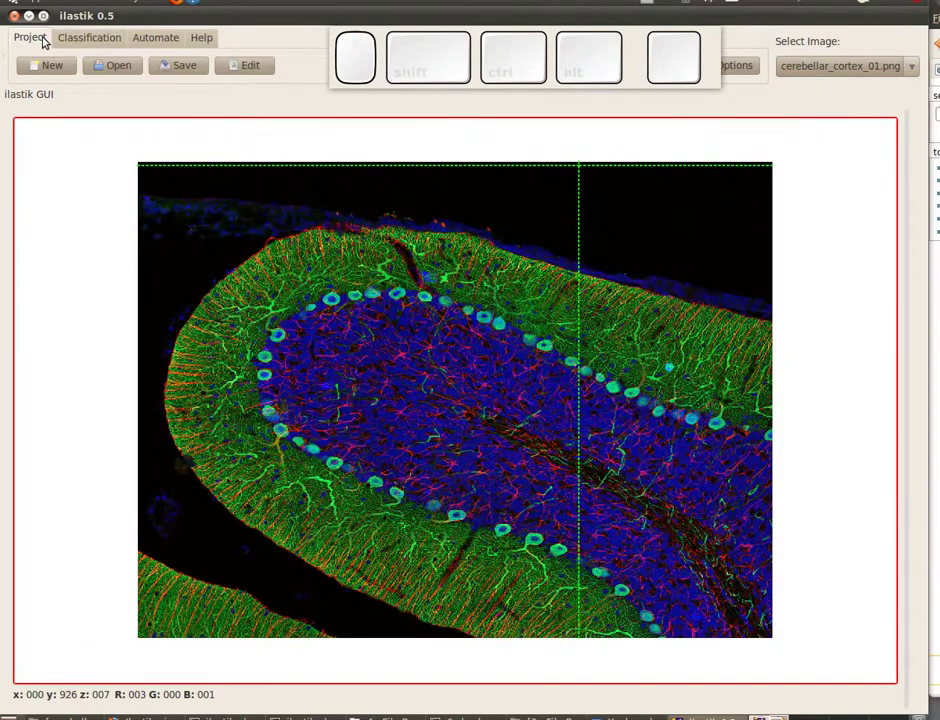
Add cerebellar_cortex_02.png to the project through Project > Edit.
{"action": "left_click", "coordinate": [264, 74]}
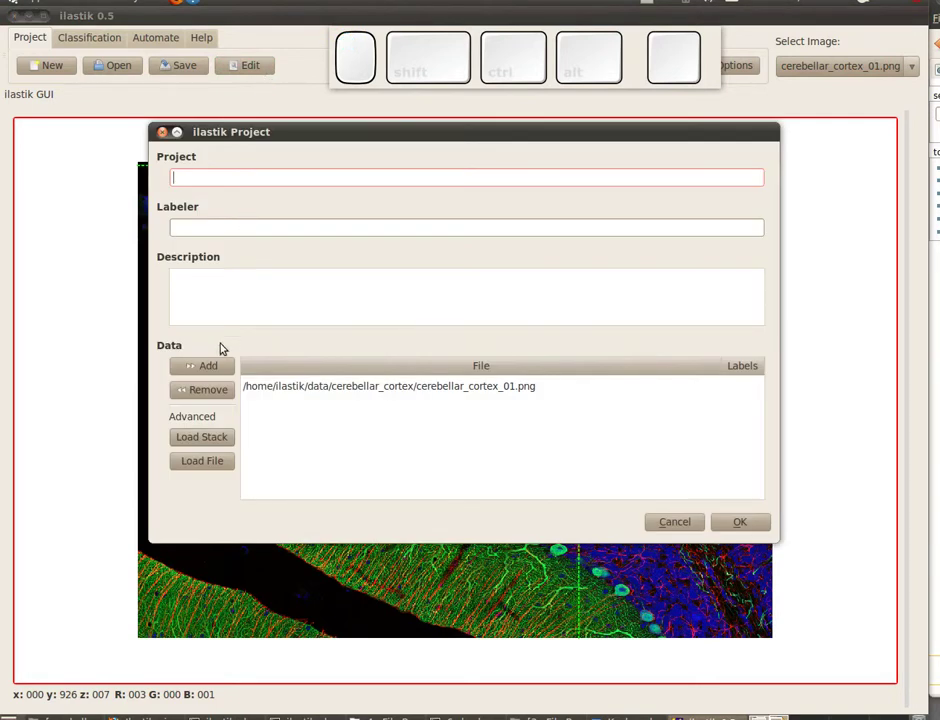
{"action": "left_click", "coordinate": [220, 376]}
{"action": "left_click", "coordinate": [358, 235]}
{"action": "left_click", "coordinate": [704, 567]}
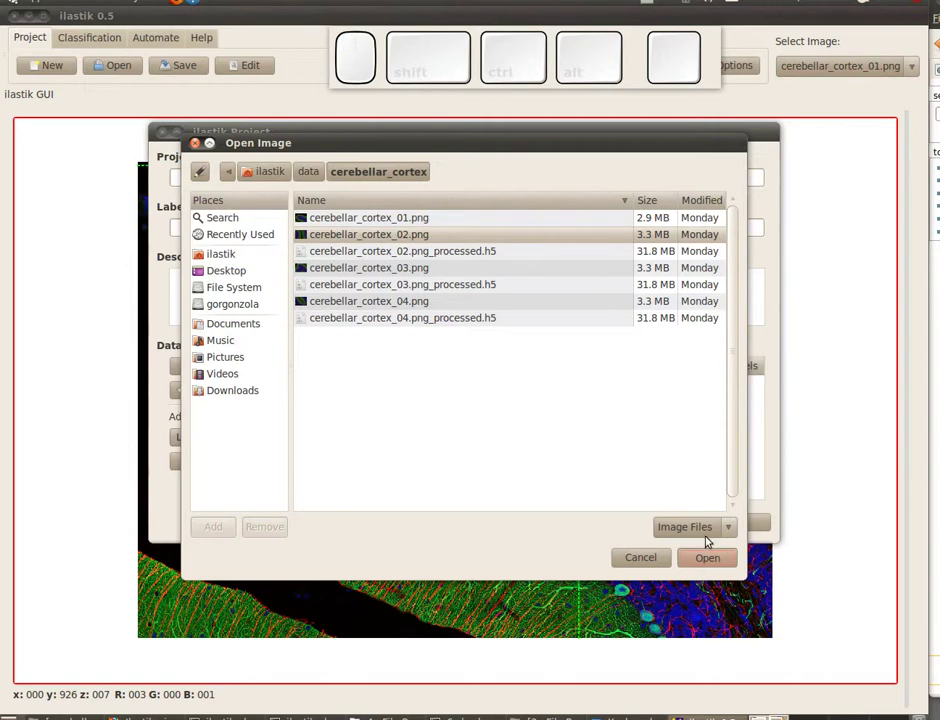
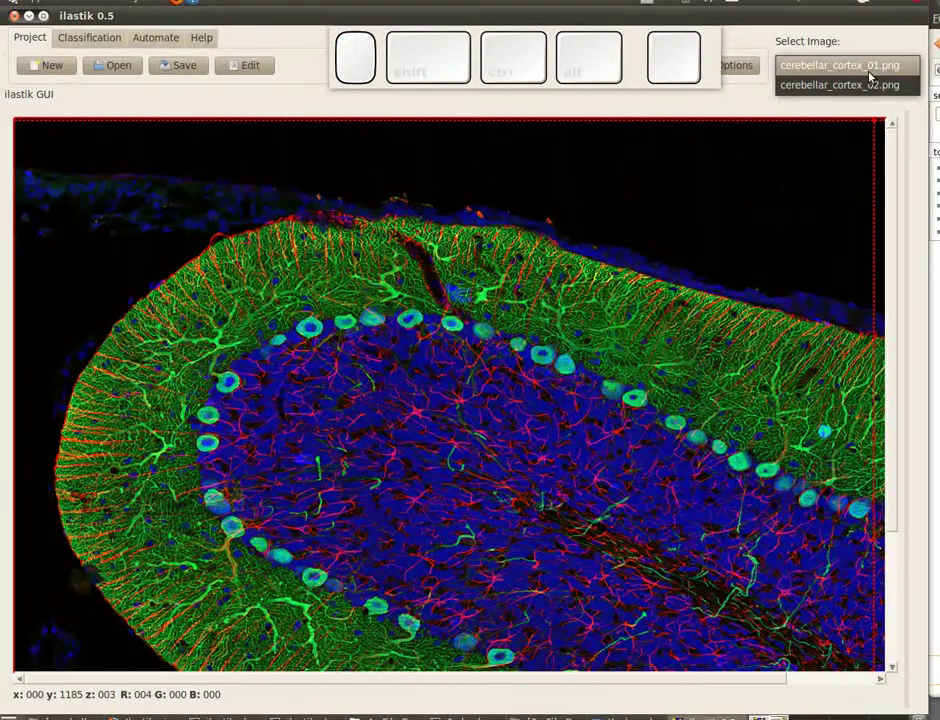
Make cerebellar_cortex_02.png the active image in the classification view.
{"action": "left_click", "coordinate": [861, 88]}
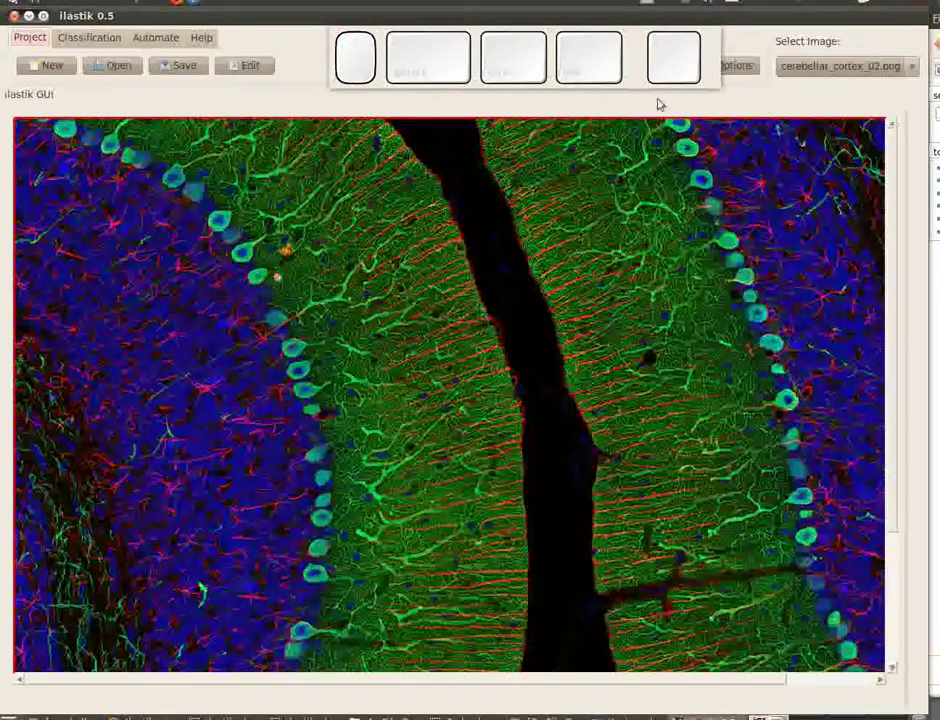
{"action": "left_click", "coordinate": [71, 39]}
{"action": "scroll", "scroll_direction": "down", "scroll_amount": 3}
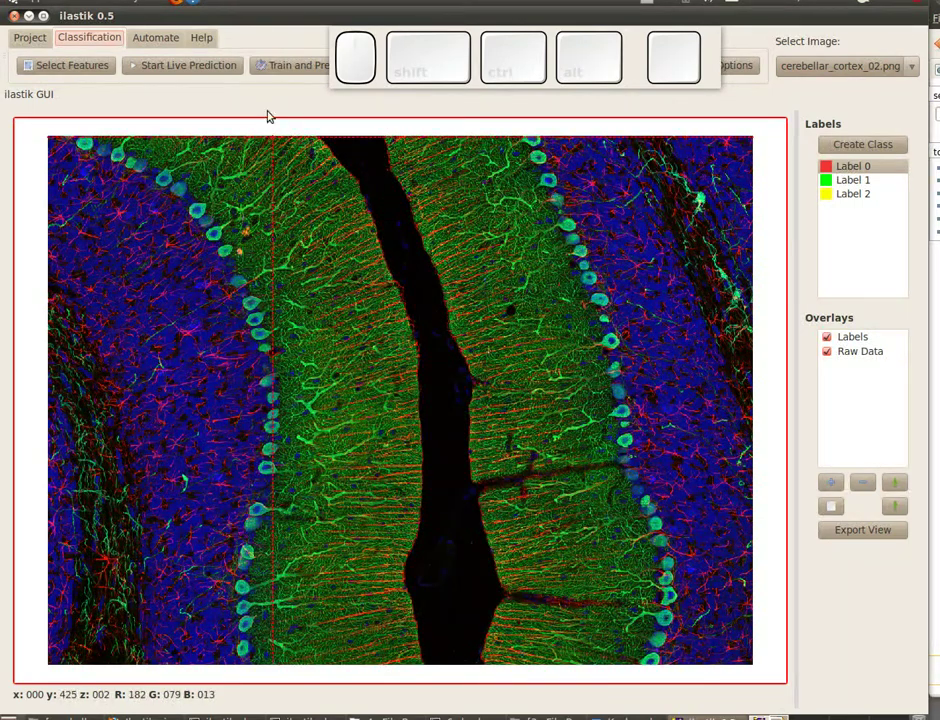
Run live prediction on the second image and rerun it after the new Label 1 and Label 2 marks.
{"action": "left_click_drag", "start_coordinate": [282, 63], "coordinate": [194, 101]}
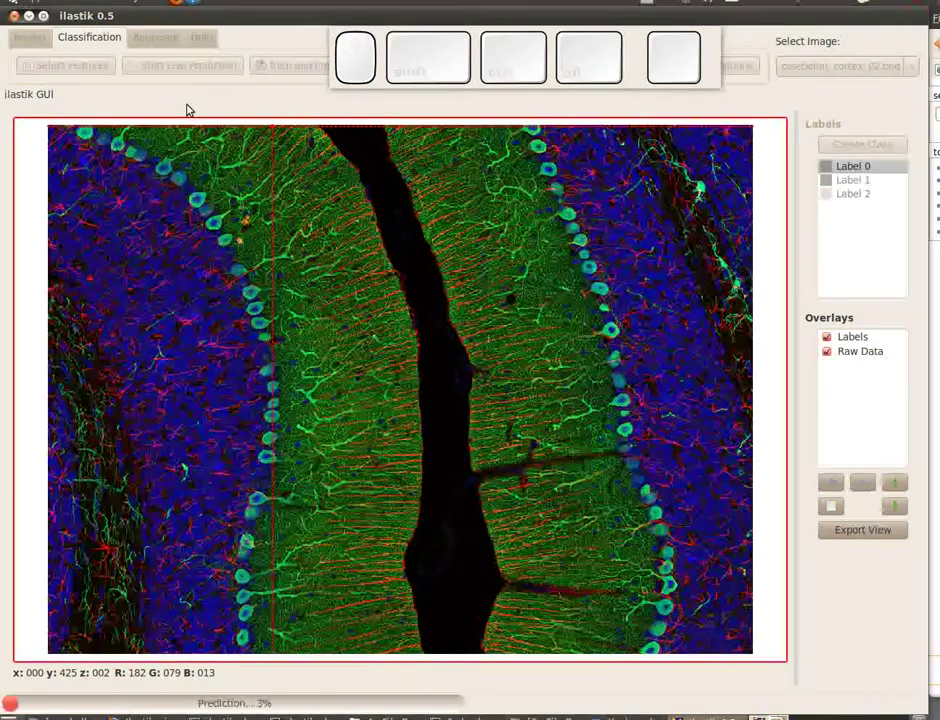
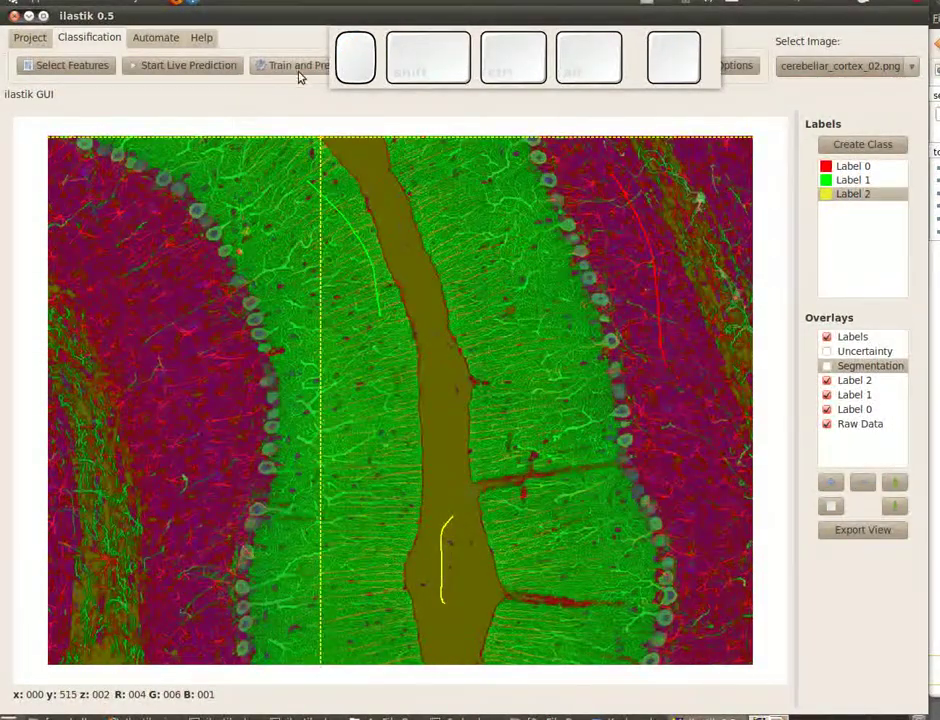
{"action": "left_click", "coordinate": [297, 67]}
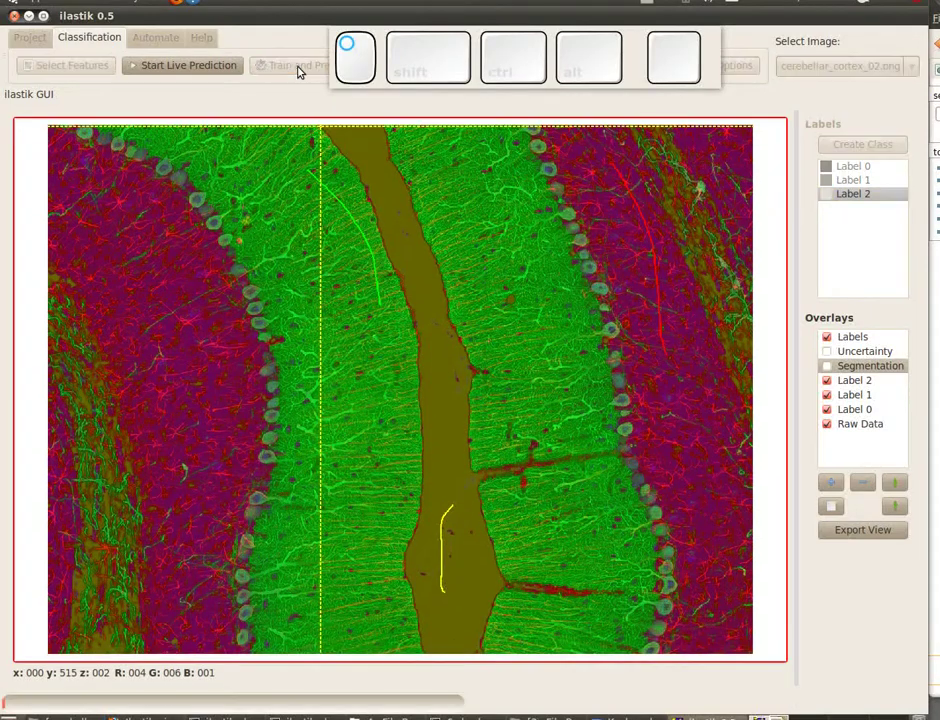